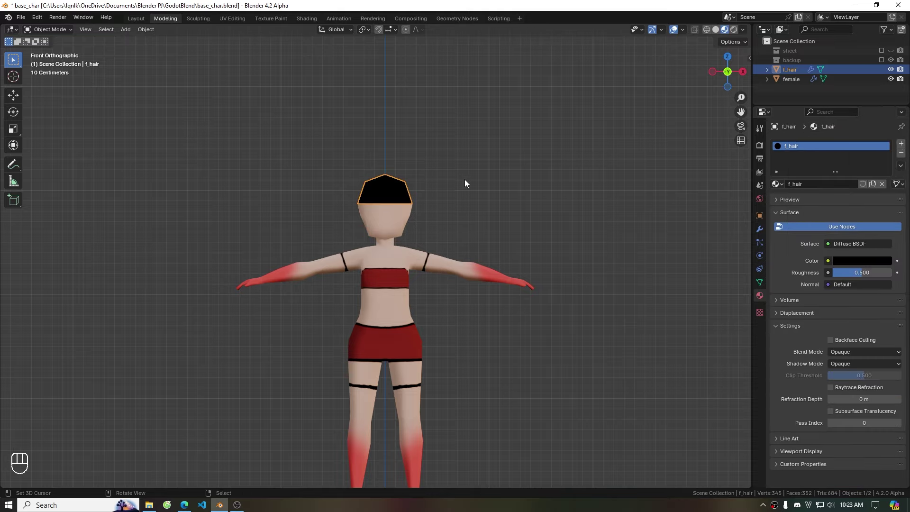
Scale and move the hair cap vertices into a bob framing the head
left_click_drag(526, 189, 420, 191)
key("Tab")
key("a")
key("s")
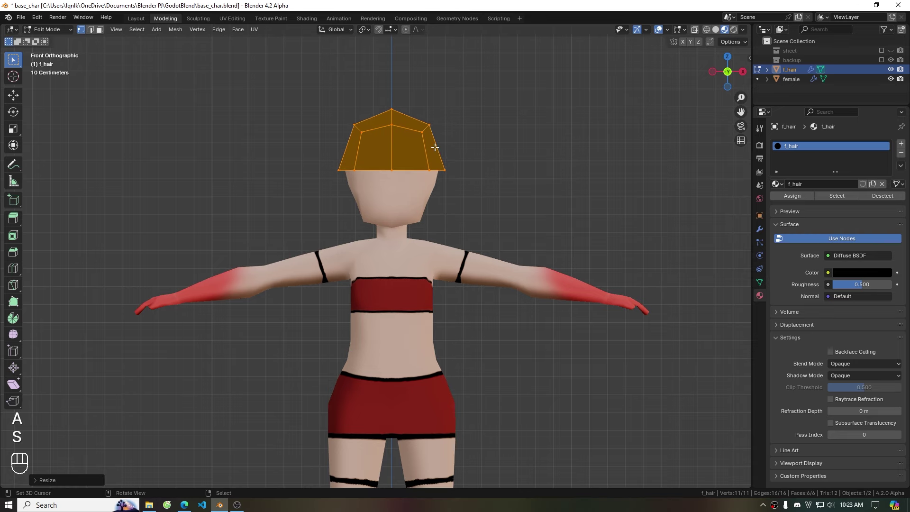
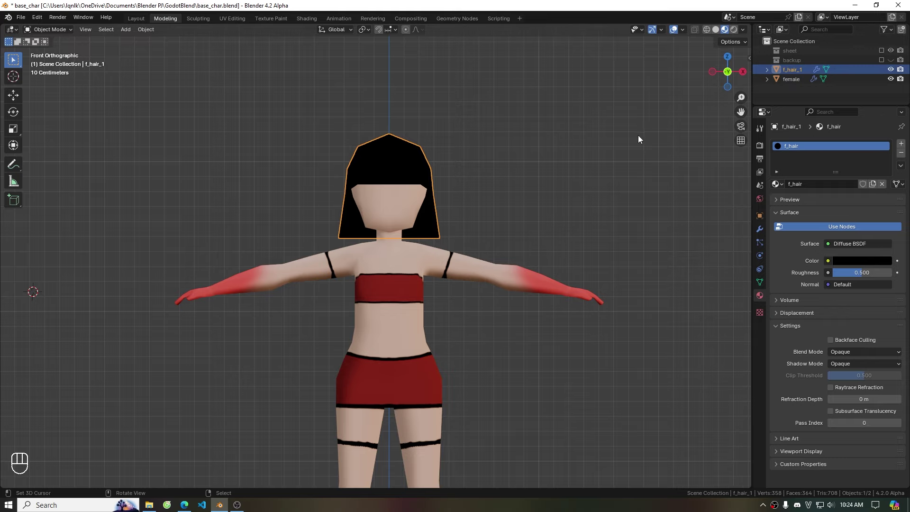
Duplicate the bob hair object in place as a copy to rework
key("shift+d")
left_click(895, 75)
left_click_drag(510, 206, 471, 209)
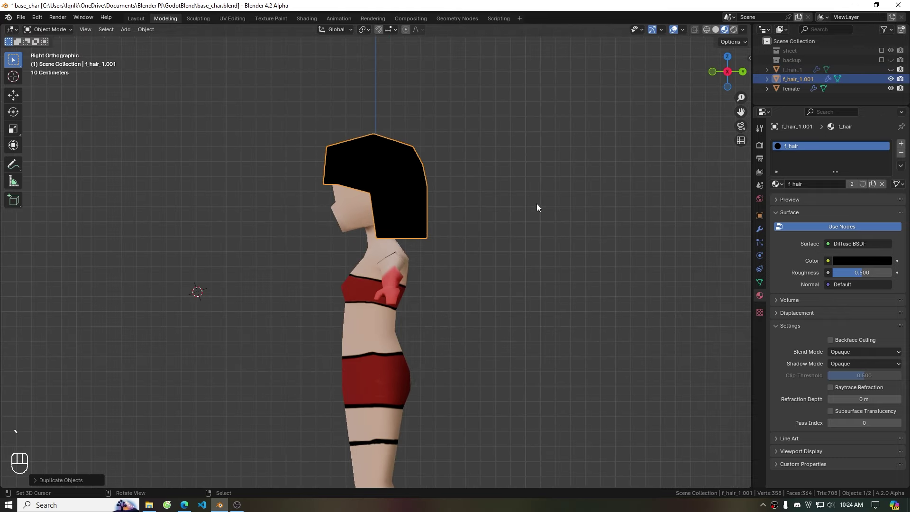
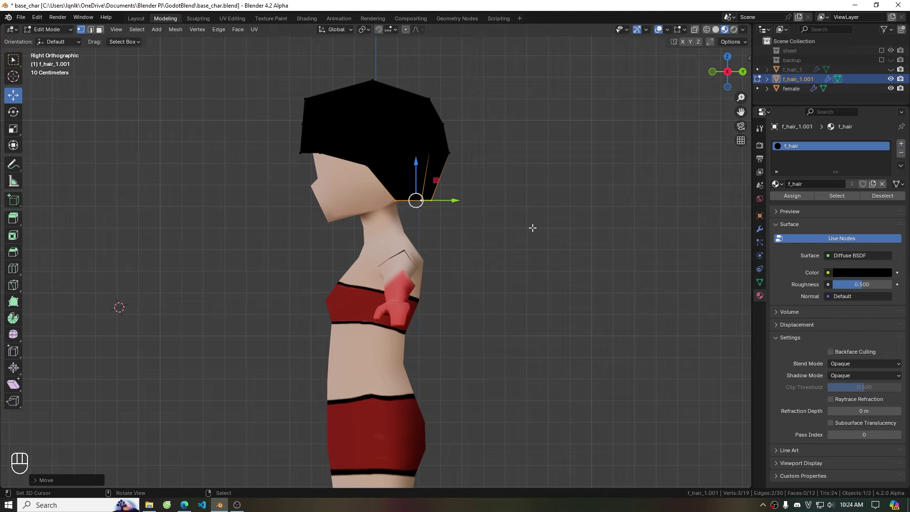
Grab and move vertices of f_hair_1.001 away from the bob, checking from Front view
key("`")
key("`")
key("`")
key("`")
left_click_drag(600, 108, 622, 107)
key("shift+a")
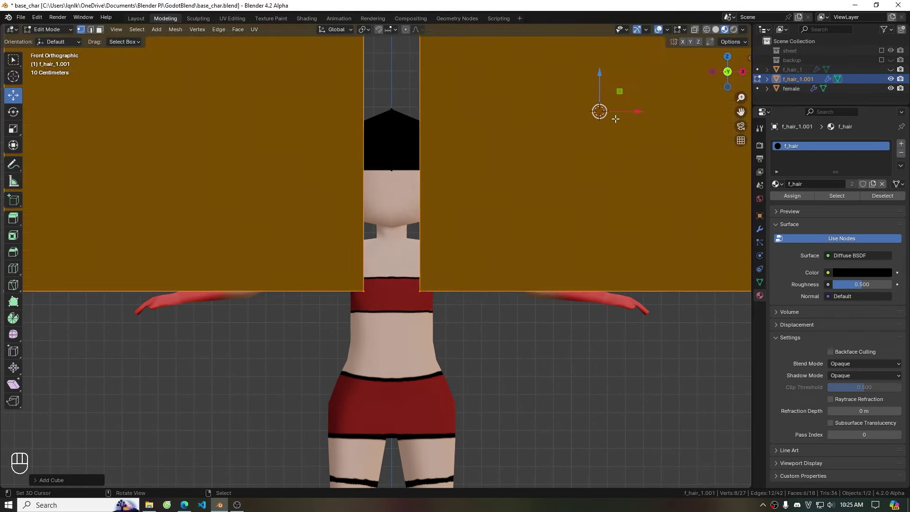